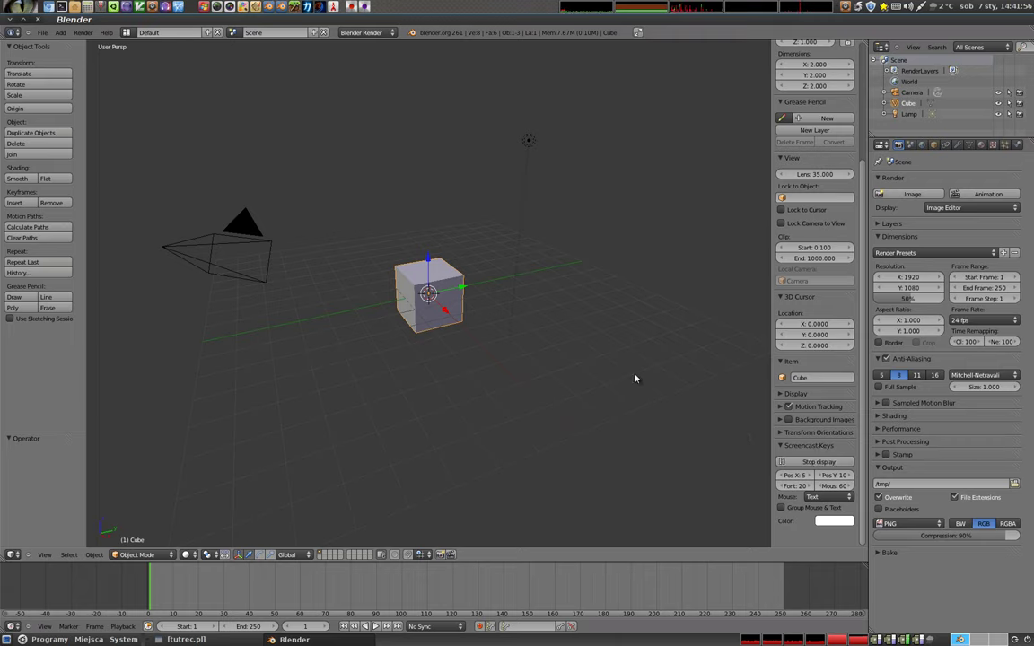
Step: Place the 3D cursor behind and above the cube at about (0.42, 3.48, 2.06)
key(space)
key(space)
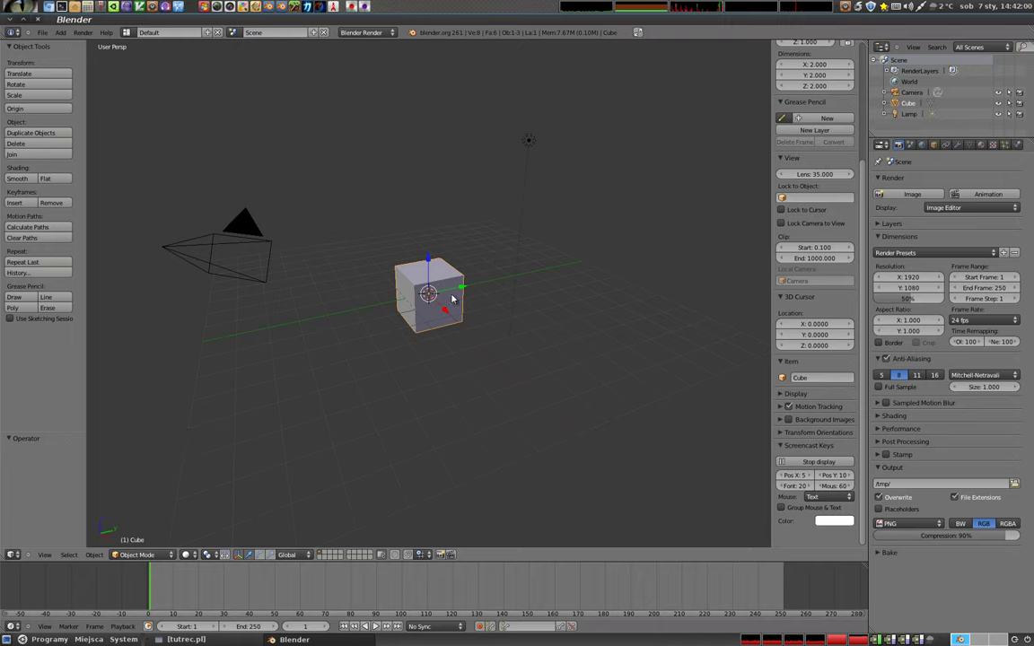
click(514, 236)
right_click(216, 427)
scroll(up, 3)
scroll(down, 3)
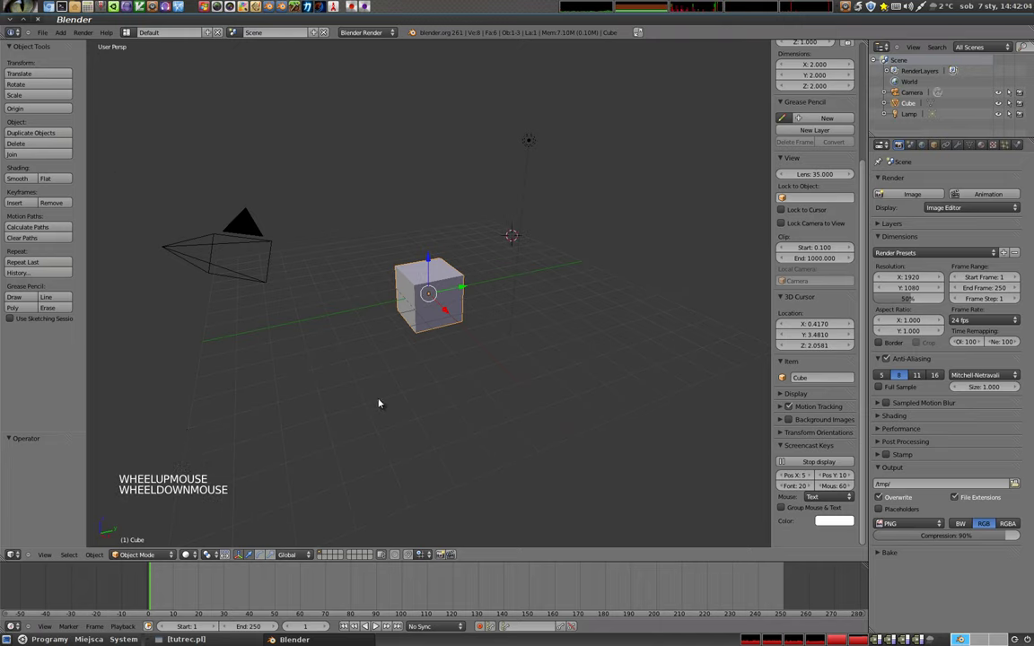